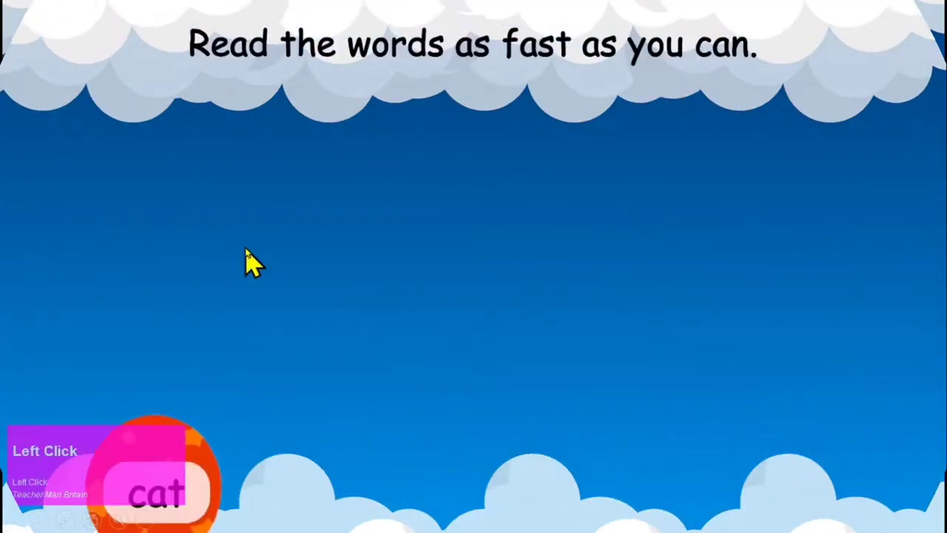
- In the running slideshow, send five word balloons floating away one after another
left_click(166, 292)
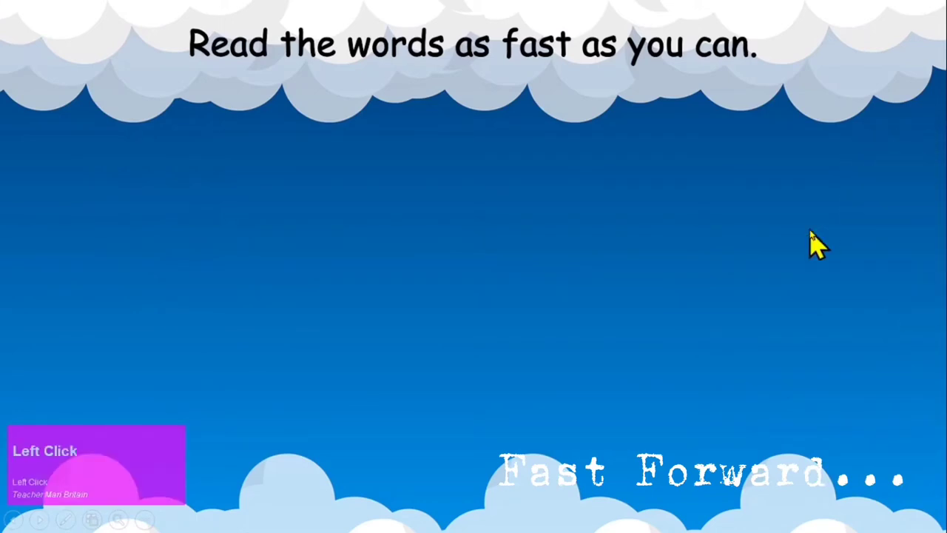
left_click(633, 288)
left_click(305, 356)
left_click(573, 350)
left_click(439, 282)
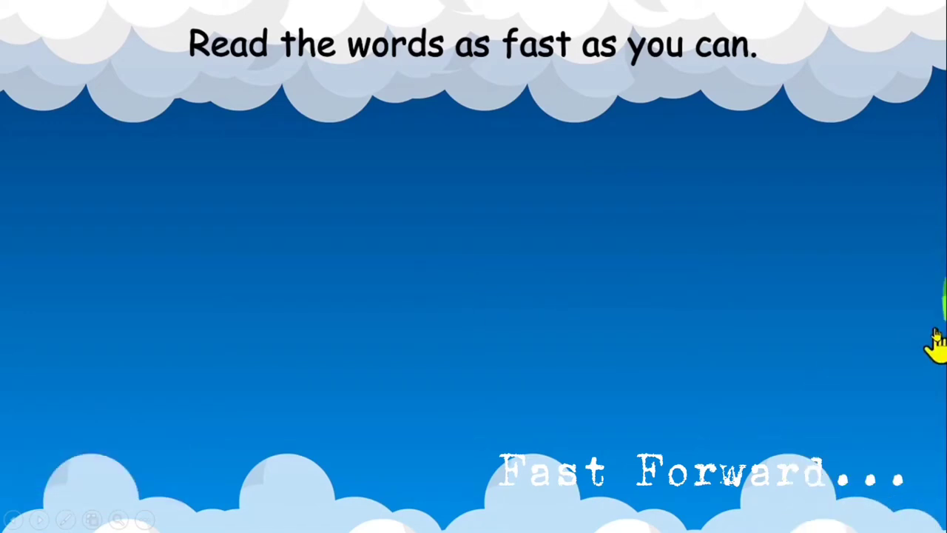
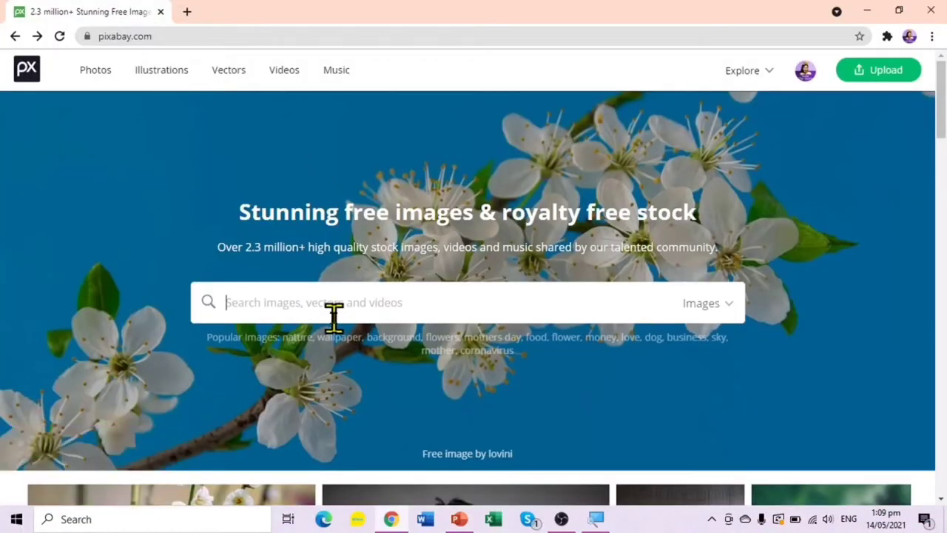
- Search Pixabay sky vectors, choose the cartoon clouds background and start its free download
key("k")
left_click(700, 314)
scroll("down", 3)
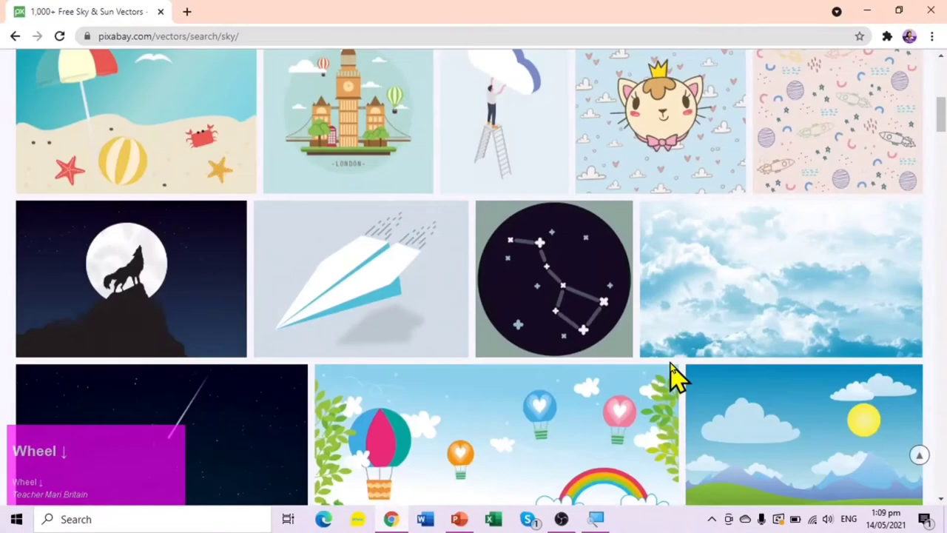
scroll("up", 3)
left_click(578, 251)
left_click(784, 347)
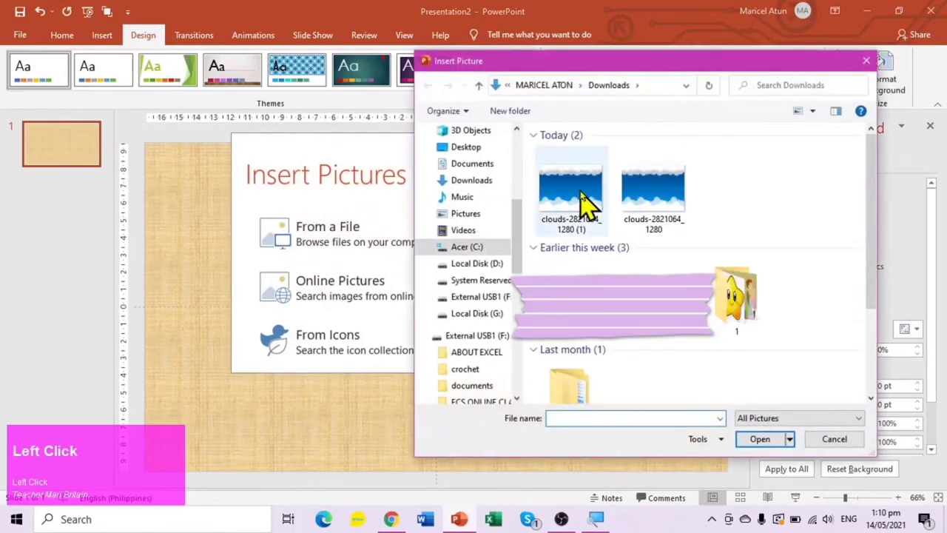
- Insert the clouds picture as slide background and adjust its top and bottom offsets
key("Return")
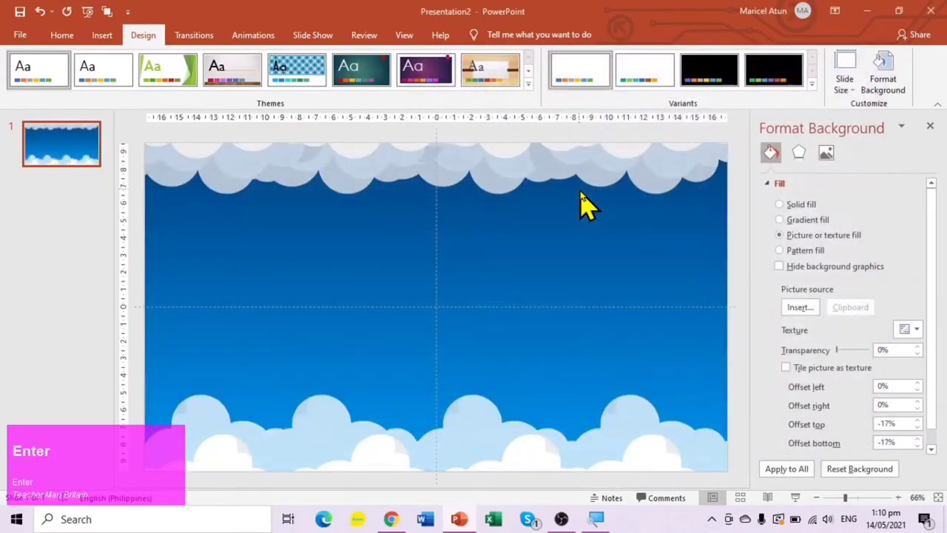
key("ctrl+z")
left_click_drag(932, 461, 930, 439)
left_click(930, 459)
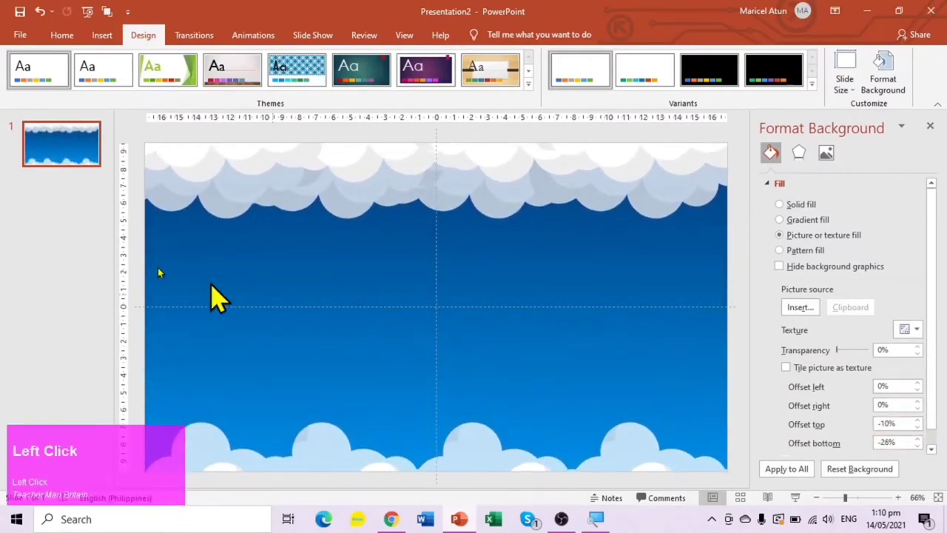
- Add a rectangle and write the heading "Read the words as fast as you can." in it
left_click(272, 211)
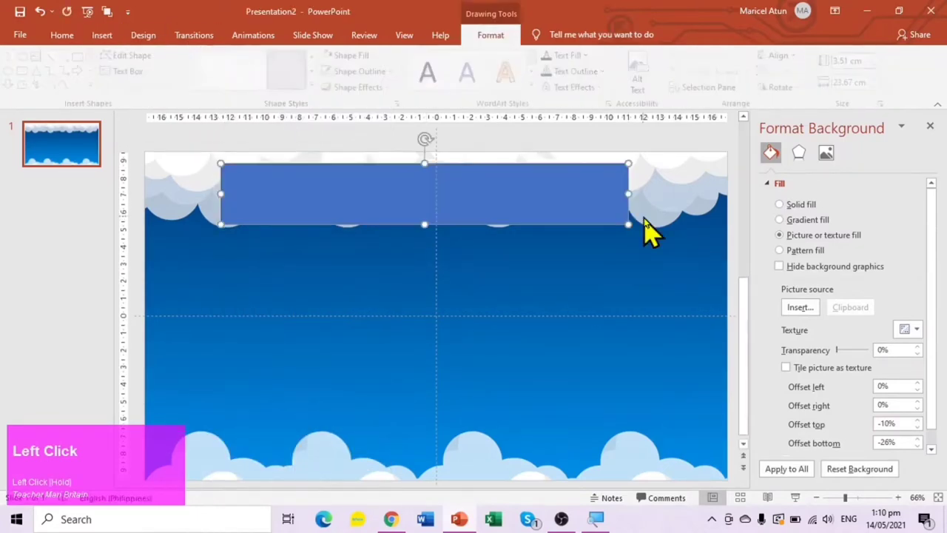
key("Caps_Lock")
type("ead")
key("space")
type("wORDS")
key("space")
type("fastrss")
key("space")
type("youn")
key("ctrl+a")
- Set the heading font to Comic Sans MS and give its box No Fill
left_click(76, 50)
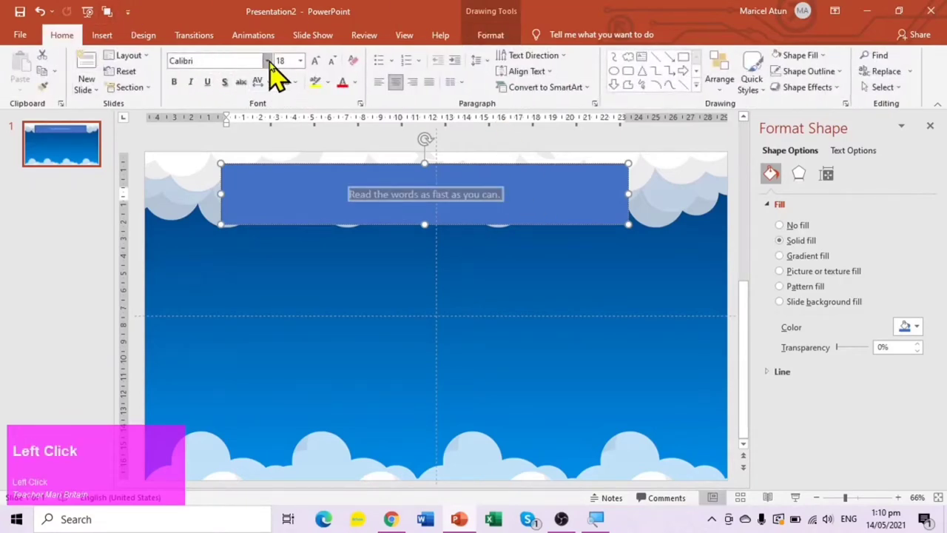
scroll("down", 3)
key("c")
left_click(331, 73)
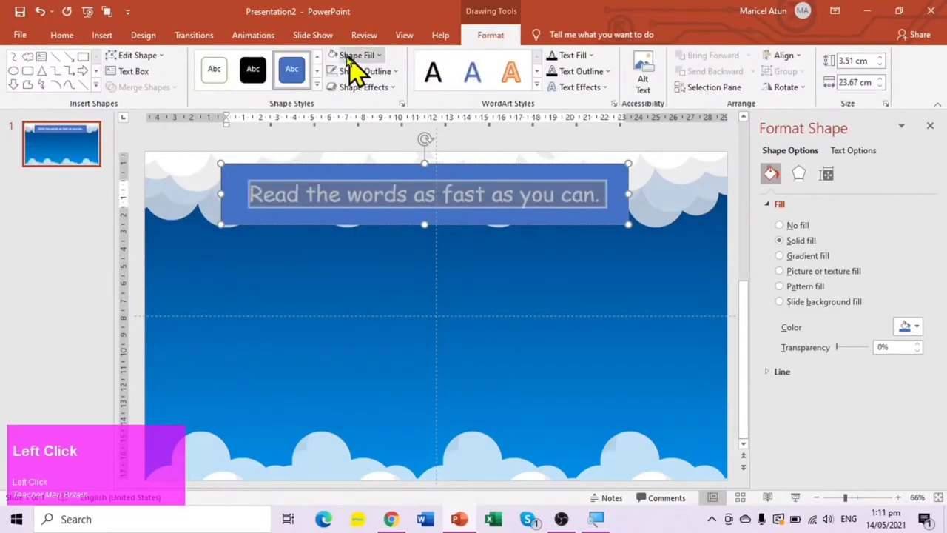
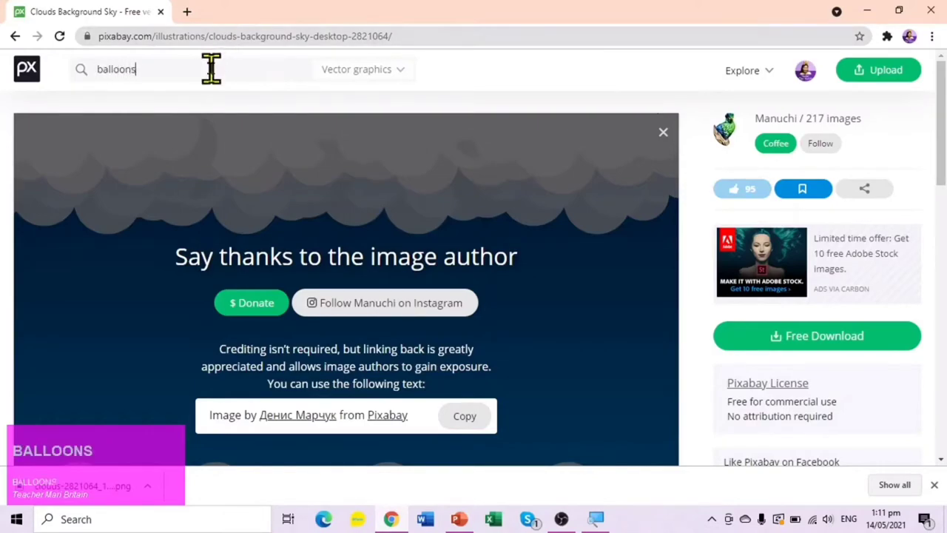
- Search Pixabay for balloons and download the five star-patterned balloons vector
key("Return")
scroll("down", 3)
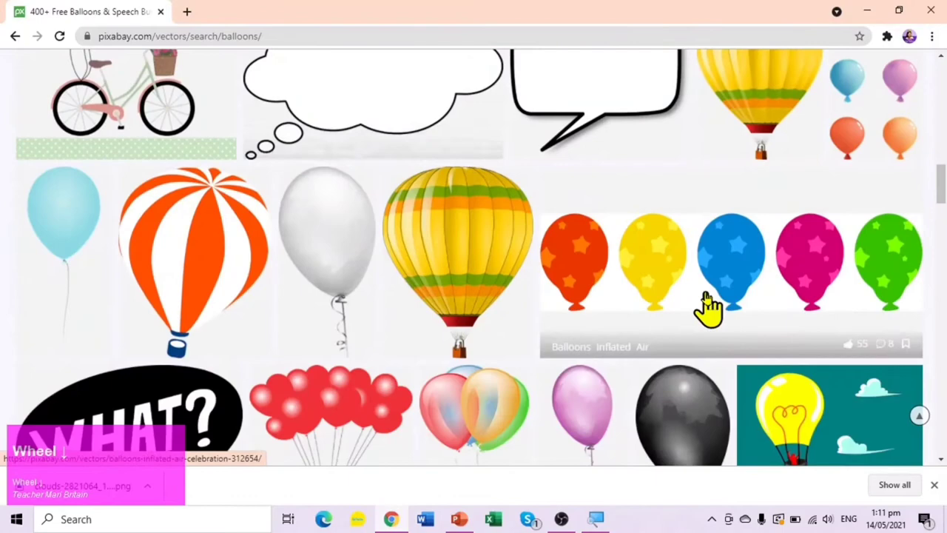
left_click(683, 272)
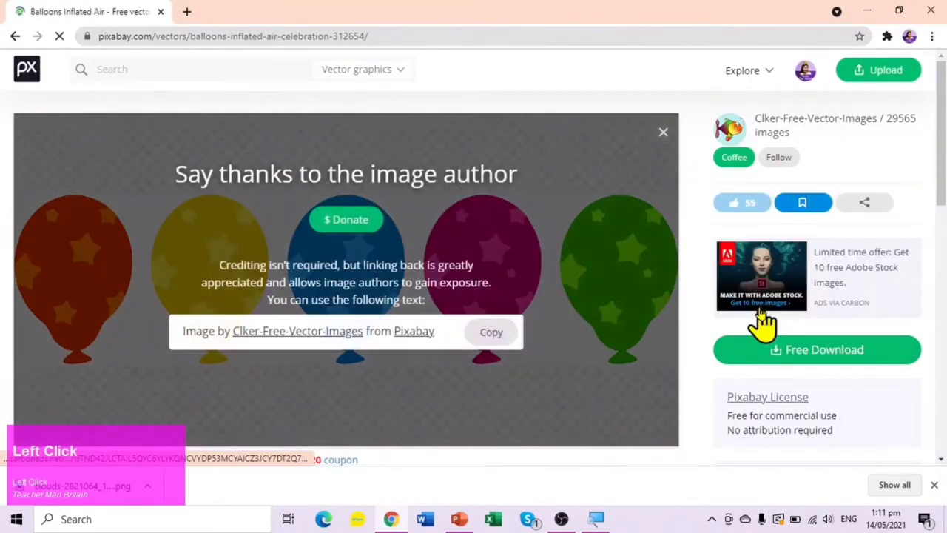
double_click(202, 28)
- Navigate a new browser tab to the remove.bg site
type("remo")
key("Return")
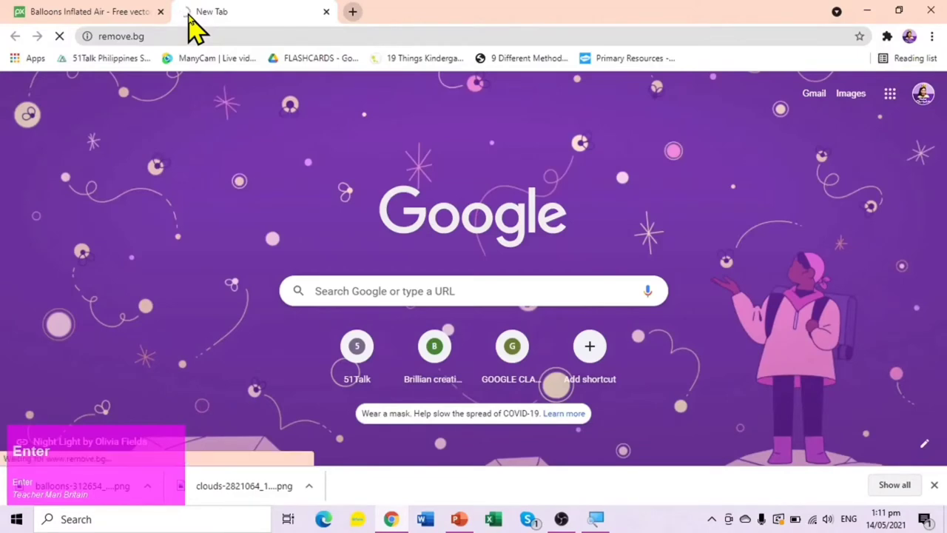
- Upload the star balloons file to remove.bg for background removal
left_click(625, 375)
key("Return")
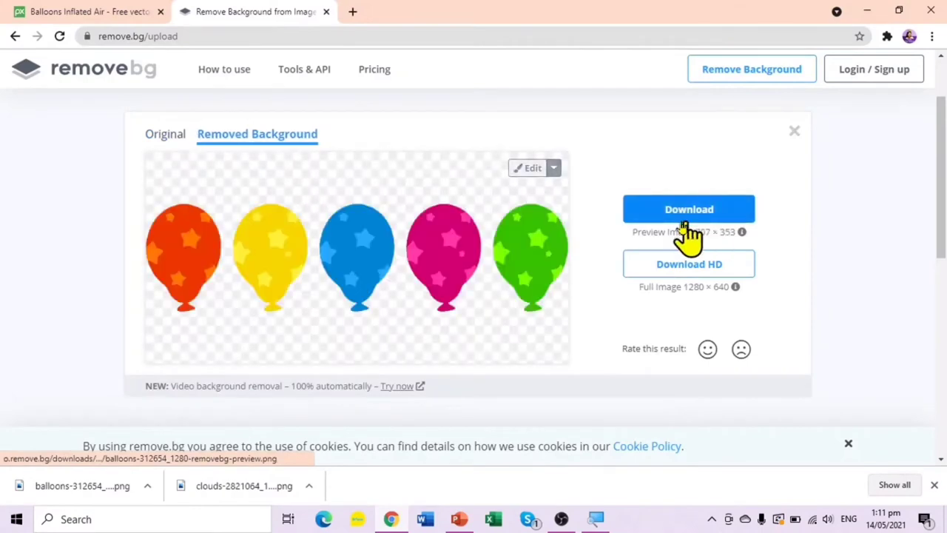
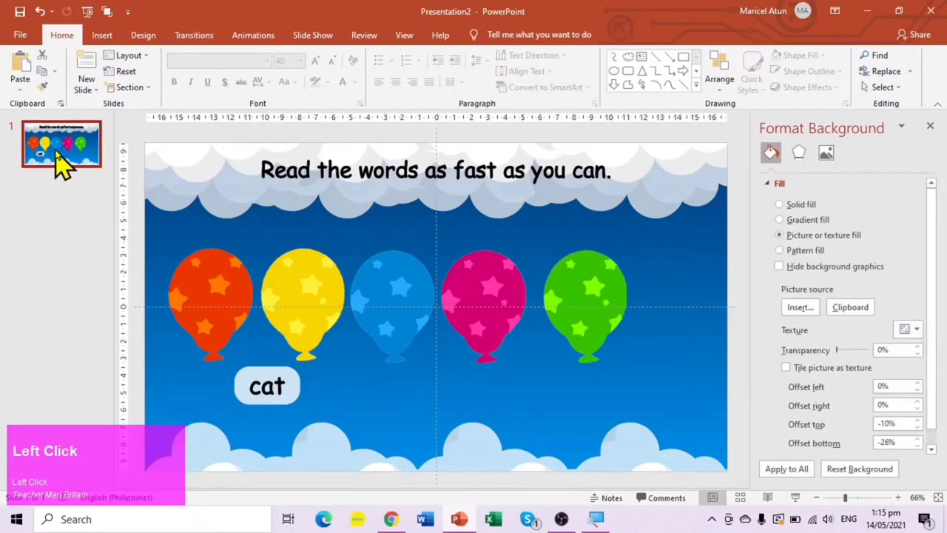
- Duplicate the balloon slide with Ctrl+D to get a second working copy
key("ctrl+d")
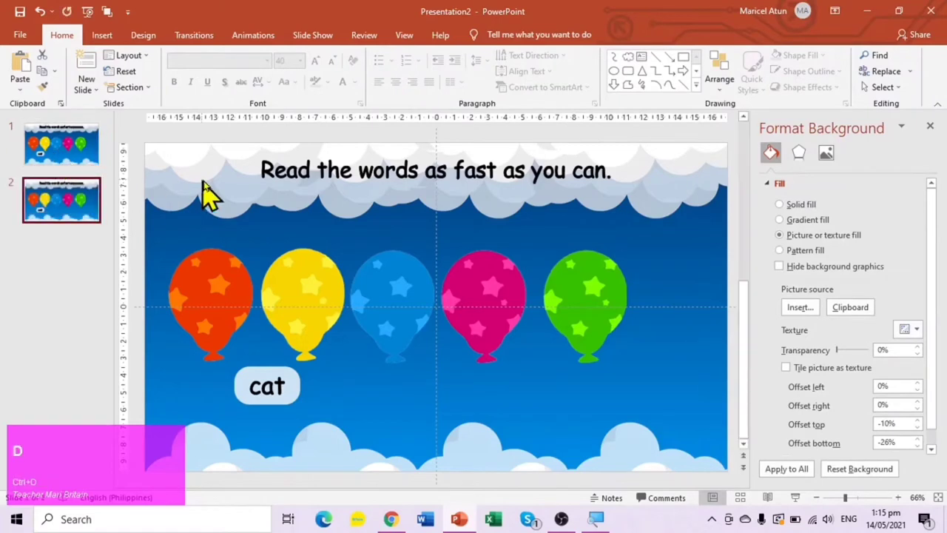
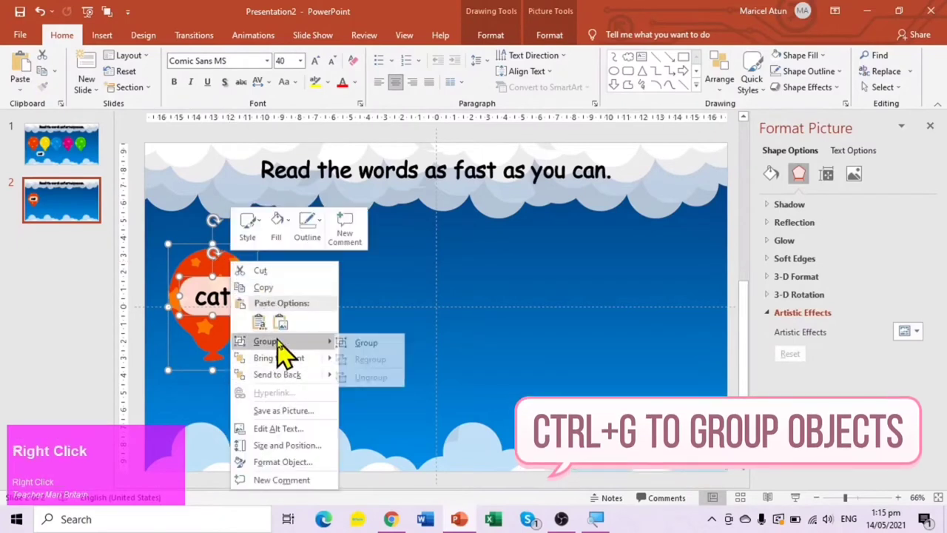
- Park the grouped red cat balloon below the slide and paste a copy for the next balloon
left_click_drag(365, 357, 601, 222)
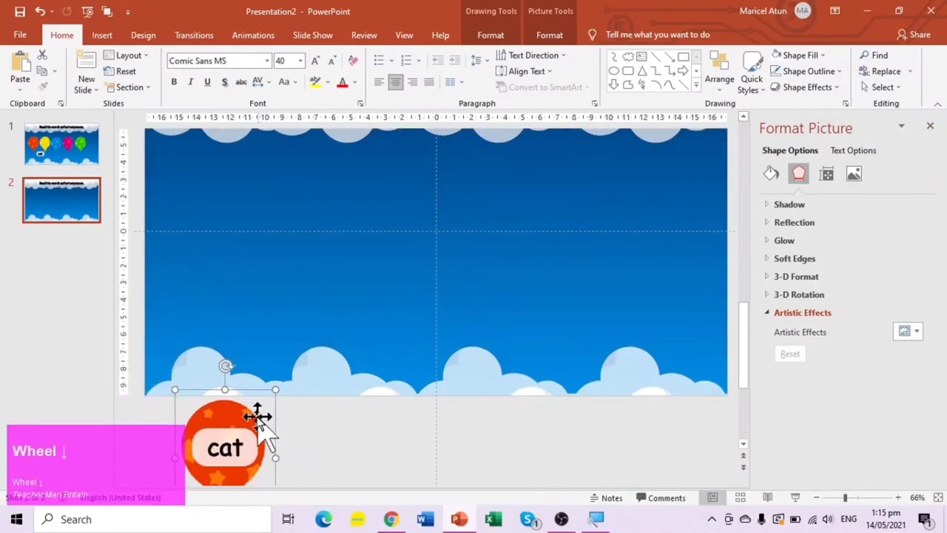
left_click(252, 433)
key("ctrl+d")
left_click(187, 424)
key("m")
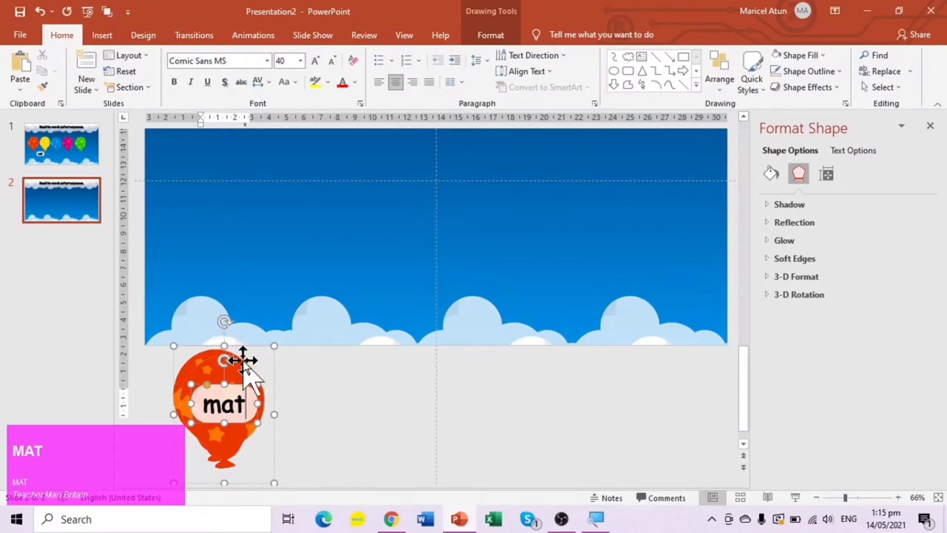
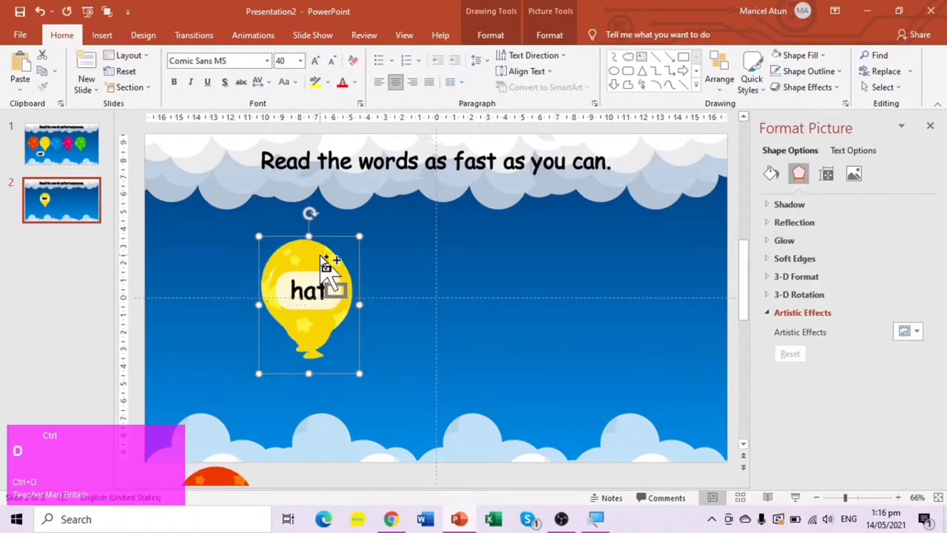
- Retype the yellow balloon's word to sat and edit the copied blue balloon's label to fat
left_click(318, 283)
type("s")
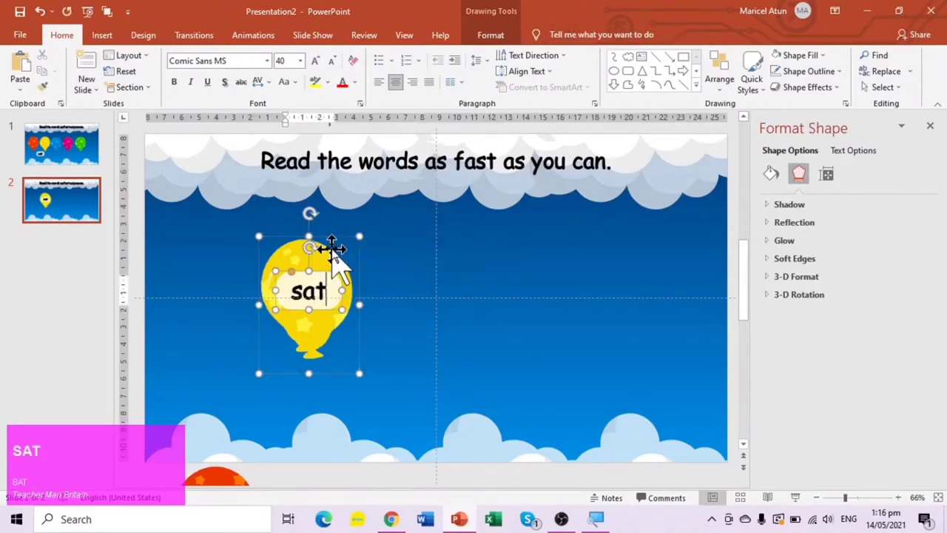
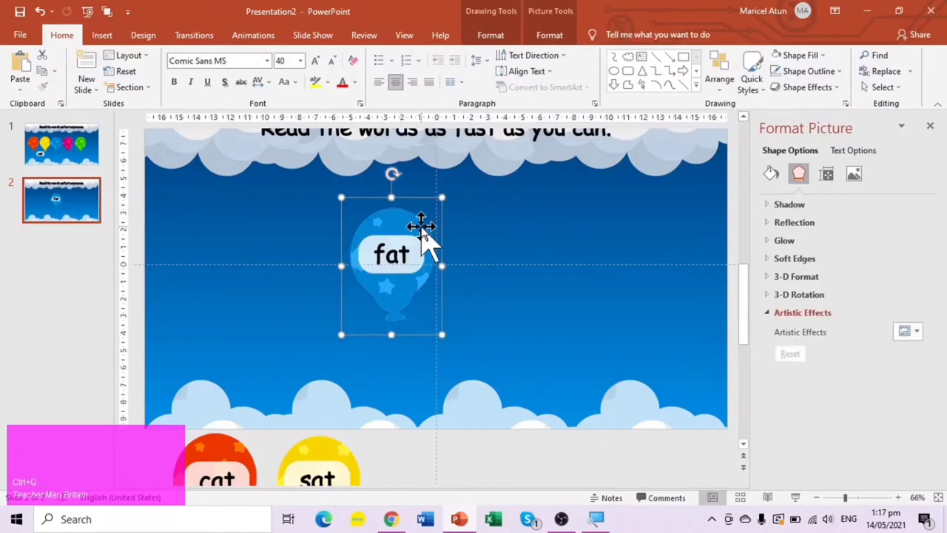
left_click(430, 241)
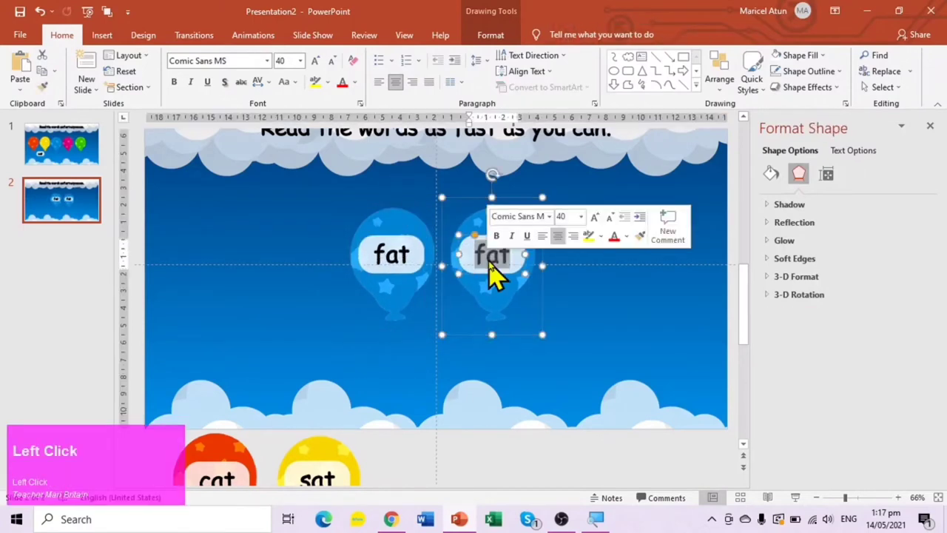
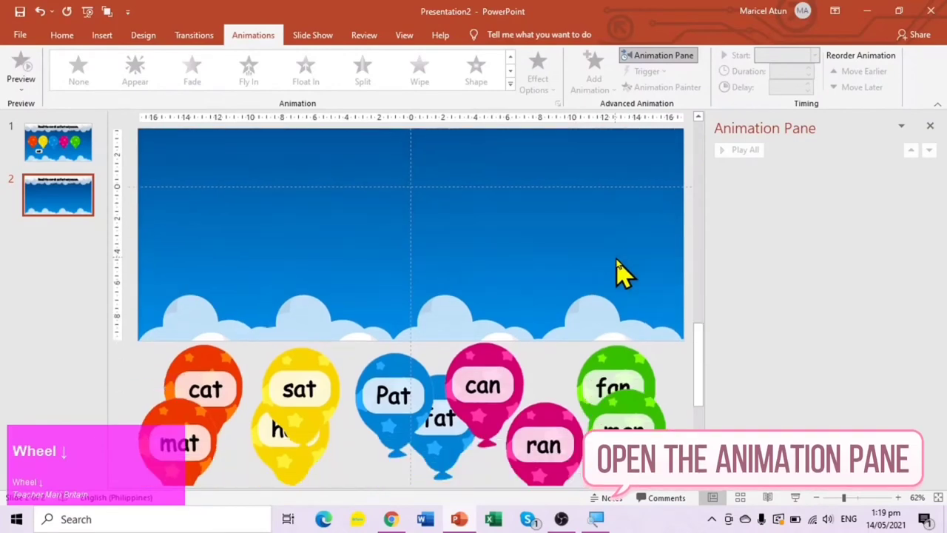
- Select the cat balloon group and assign it the Appear entrance animation
left_click(234, 380)
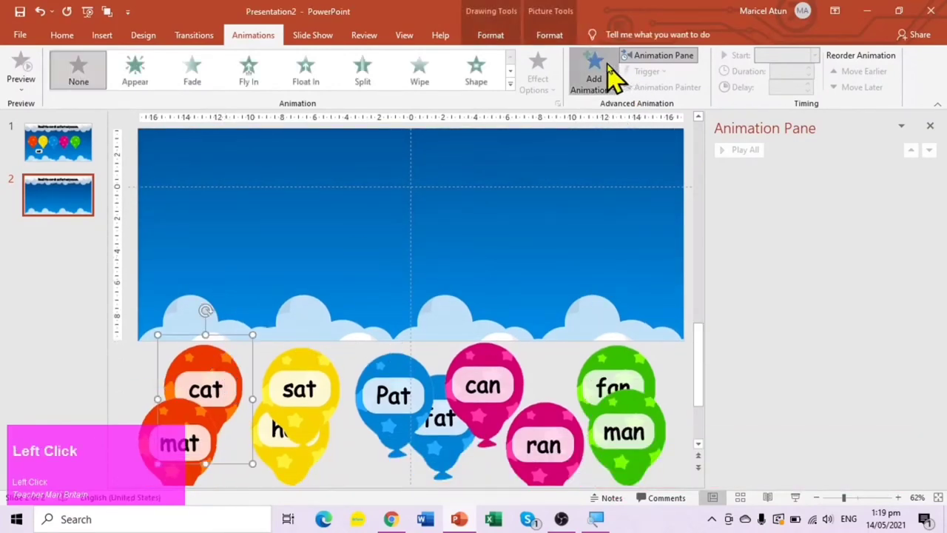
left_click(628, 149)
scroll("up", 3)
- Add a Custom Path motion to the cat balloon and draw its wavy upward path
left_click(226, 460)
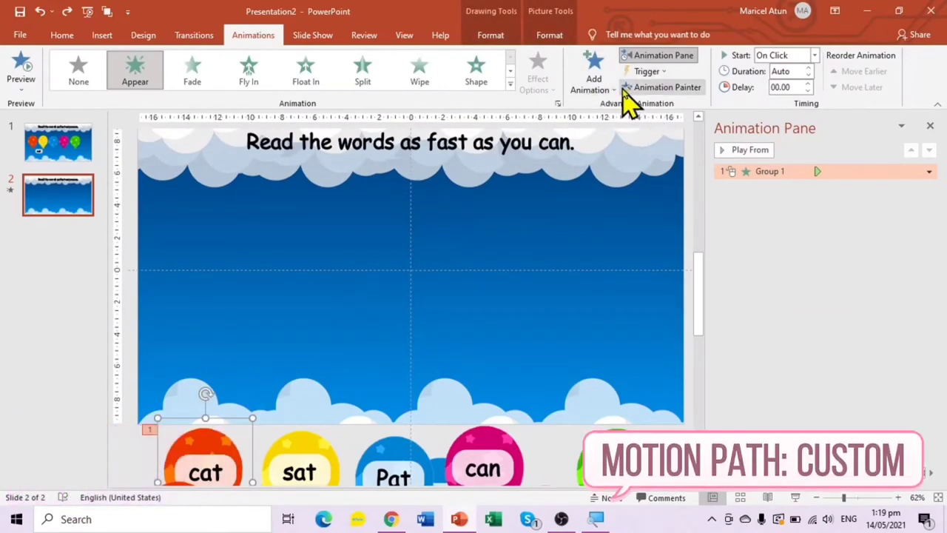
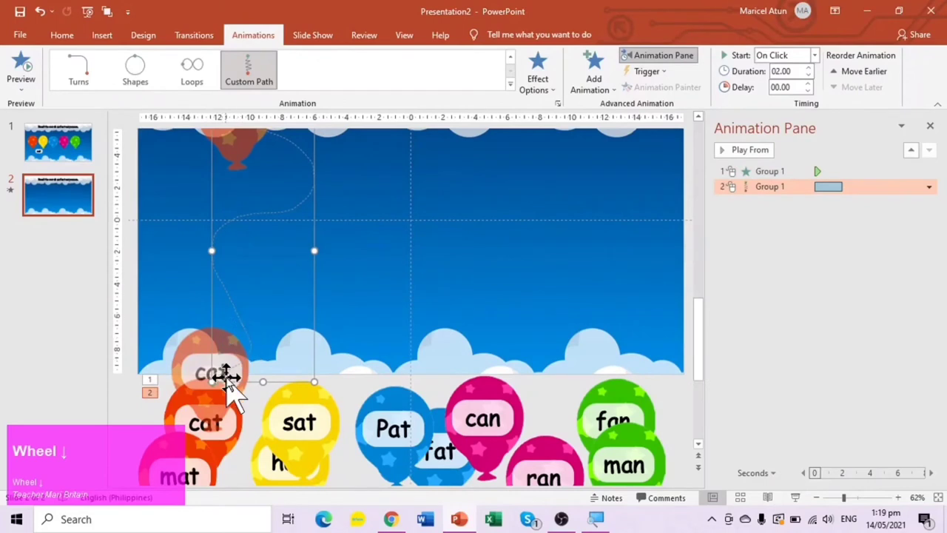
left_click(241, 392)
key("ctrl+z")
left_click_drag(253, 343, 408, 341)
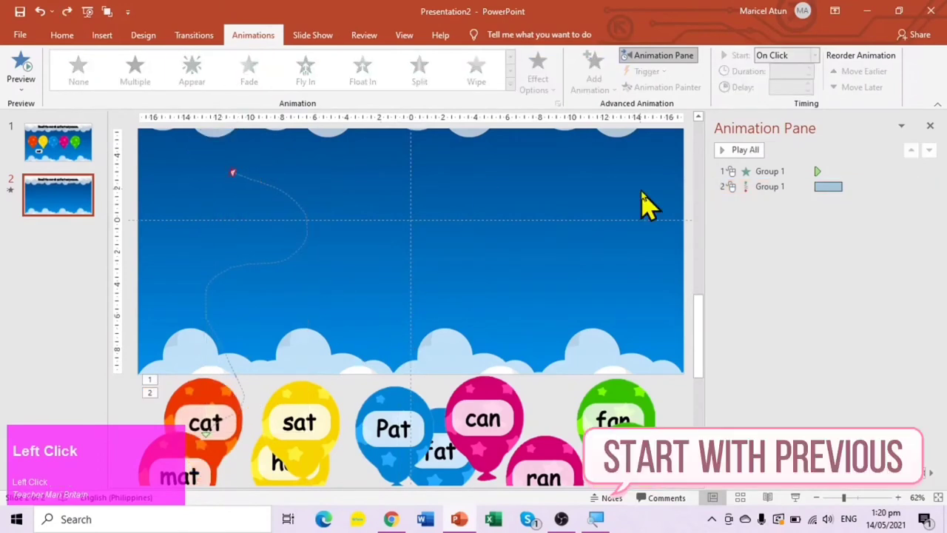
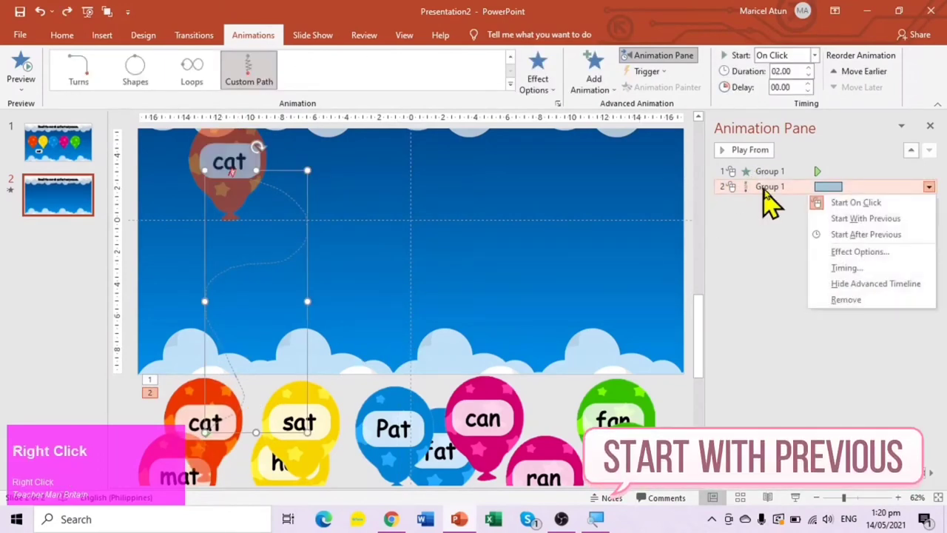
- Set the path animation to start With Previous with a duration of 05 seconds
left_click(841, 235)
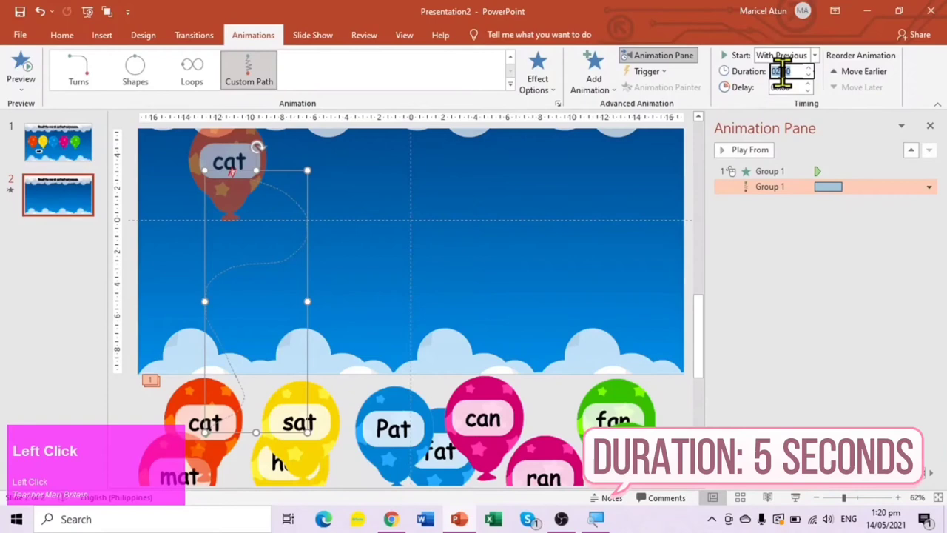
type("05")
left_click(825, 247)
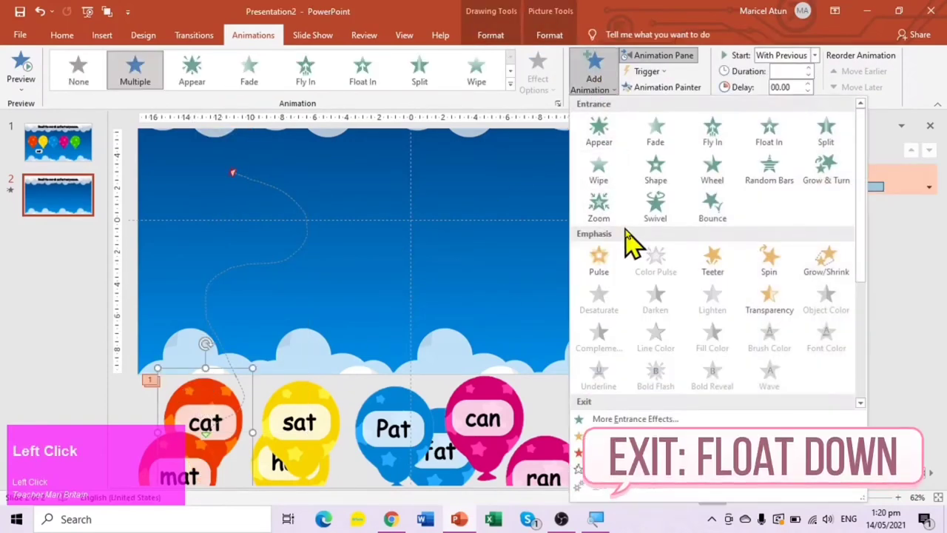
- Add a Float Down exit to the cat balloon and set its sound to Push
scroll("down", 3)
left_click(801, 238)
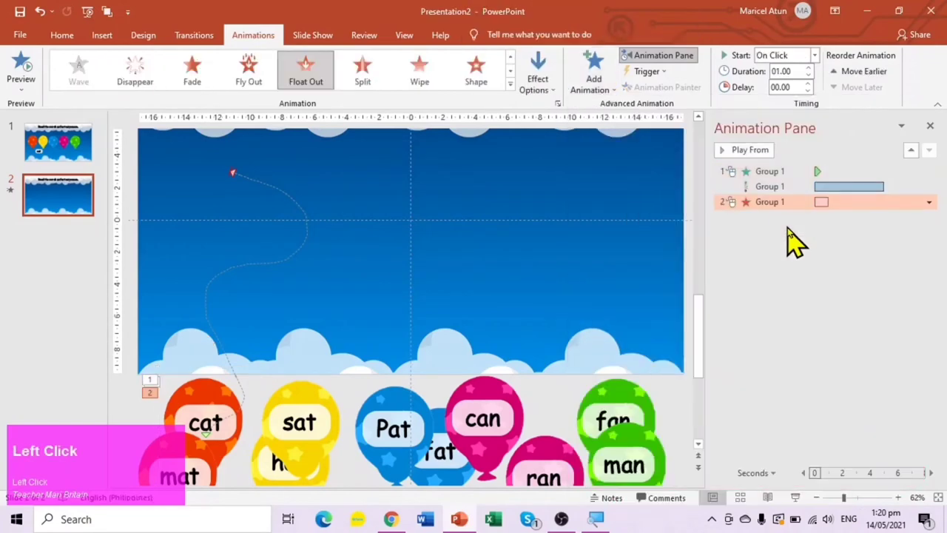
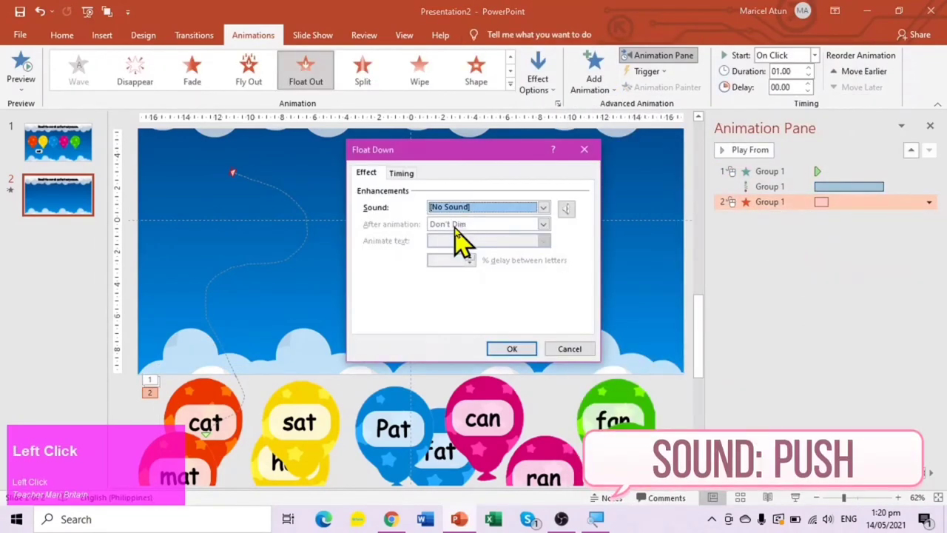
scroll("down", 3)
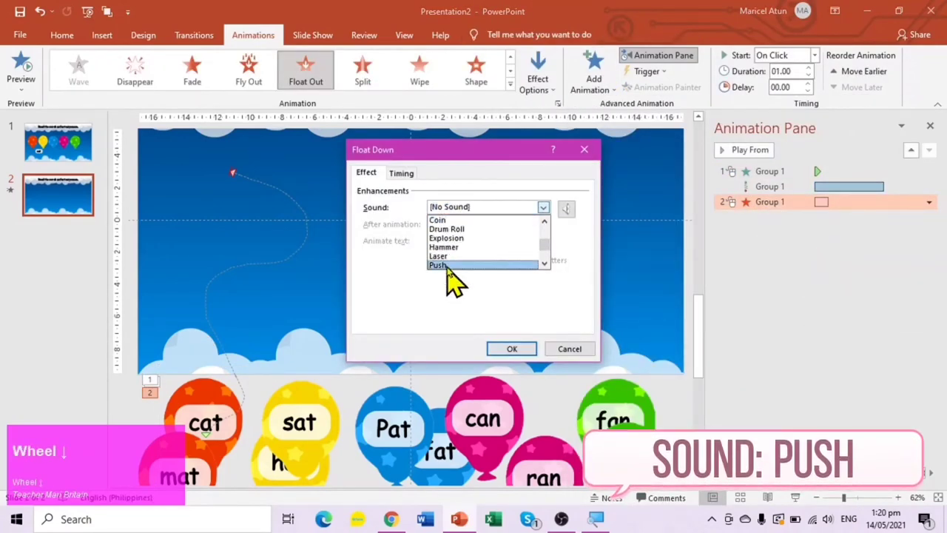
left_click(459, 278)
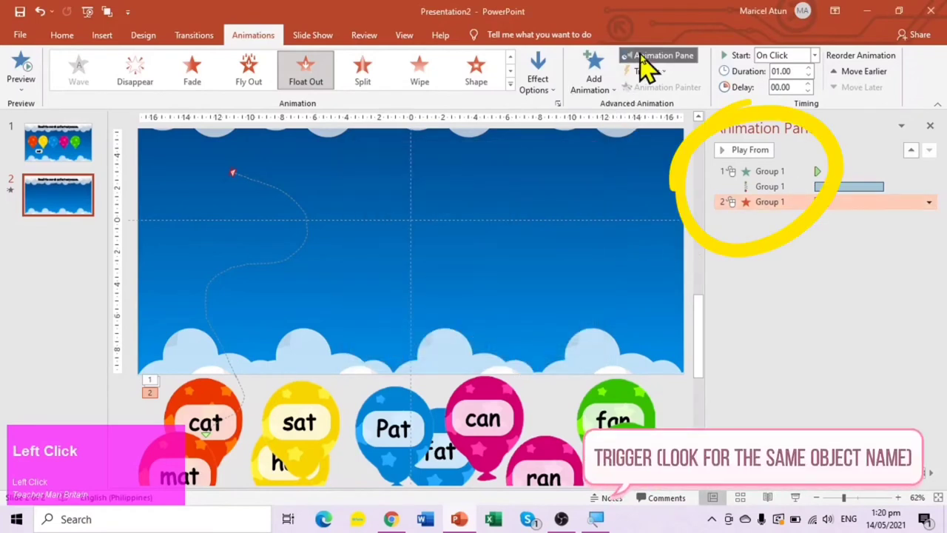
- Trigger the cat balloon's exit On Click of Group 1, the balloon itself
left_click(655, 83)
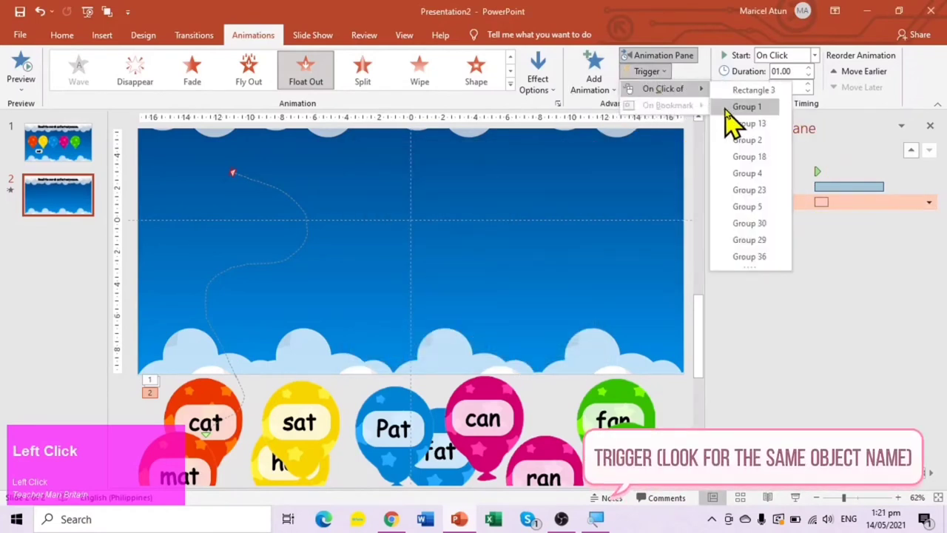
left_click(738, 120)
left_click(813, 324)
- Preview the cat balloon's animations from the Animation Pane
scroll("down", 3)
left_click(772, 168)
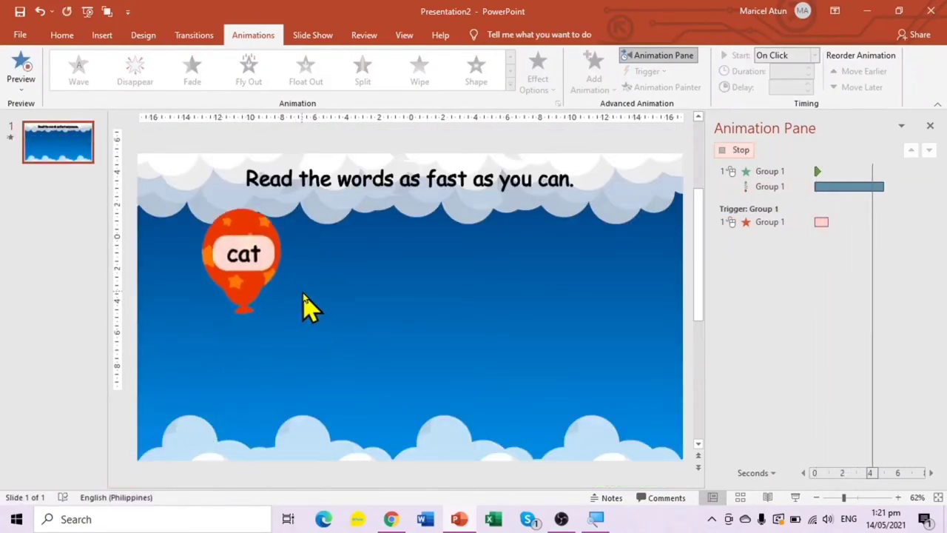
scroll("up", 3)
scroll("down", 3)
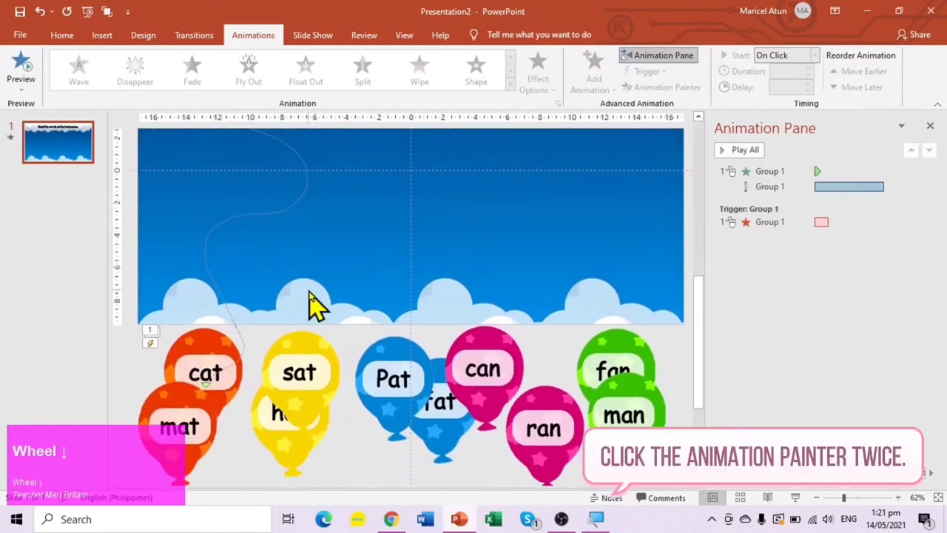
- Use Animation Painter to copy the cat balloon's animations onto the other balloons, then turn it off
left_click(190, 349)
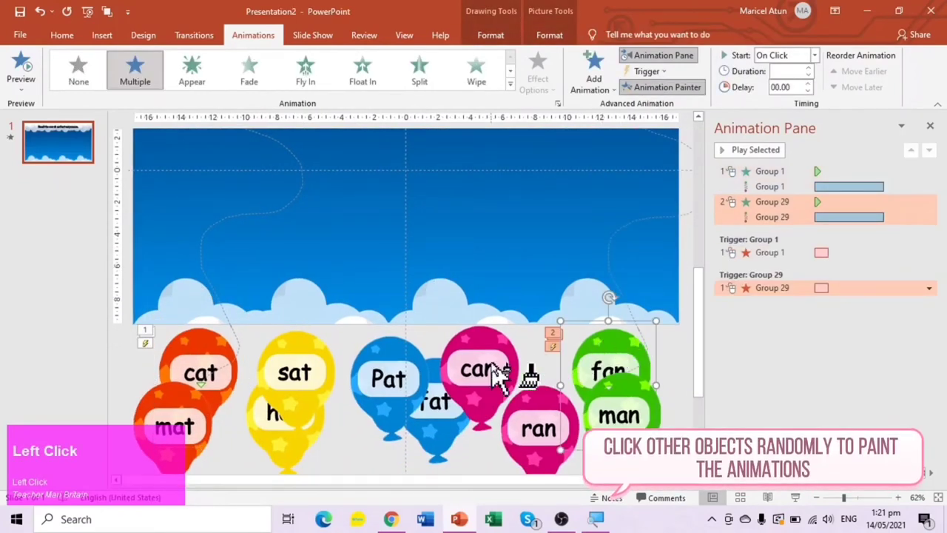
left_click(514, 456)
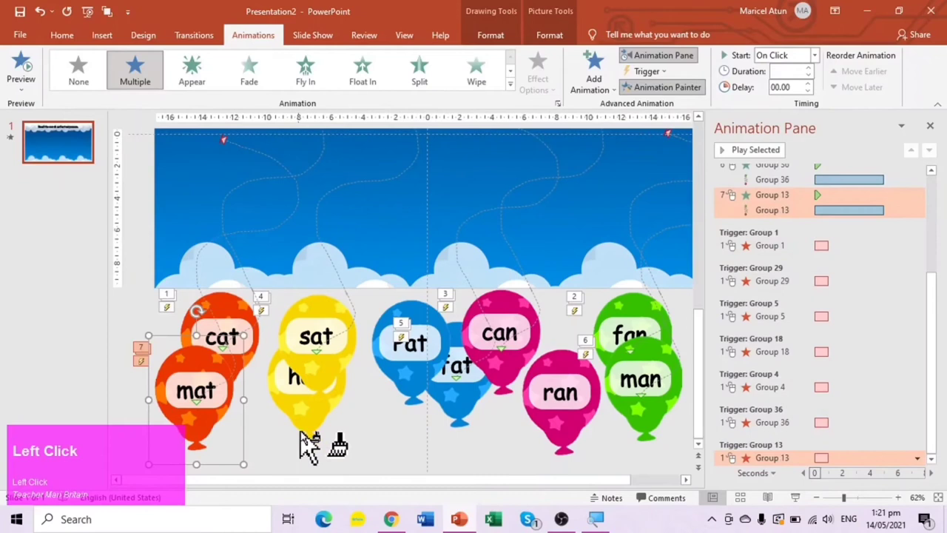
left_click(534, 418)
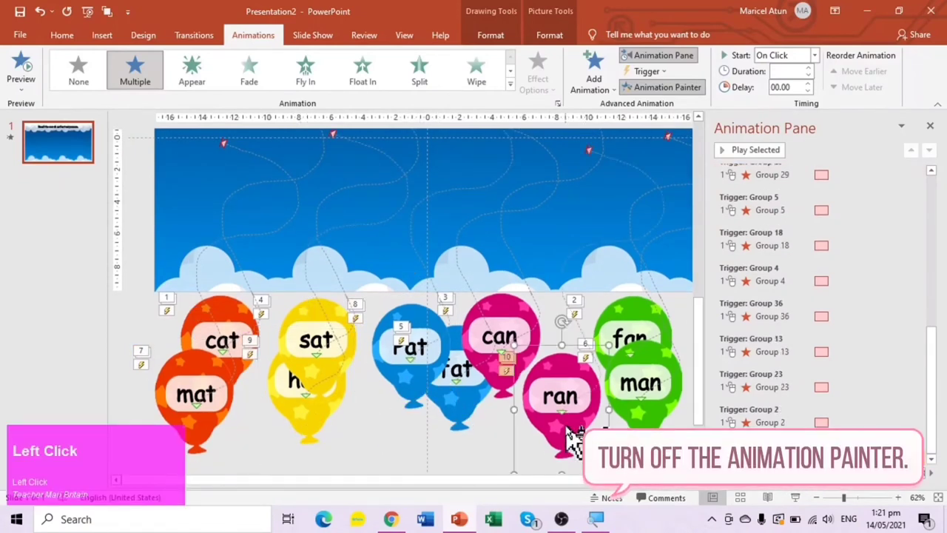
scroll("up", 3)
left_click(314, 39)
- Run the slideshow from the beginning and set the word balloons rising
left_click(323, 45)
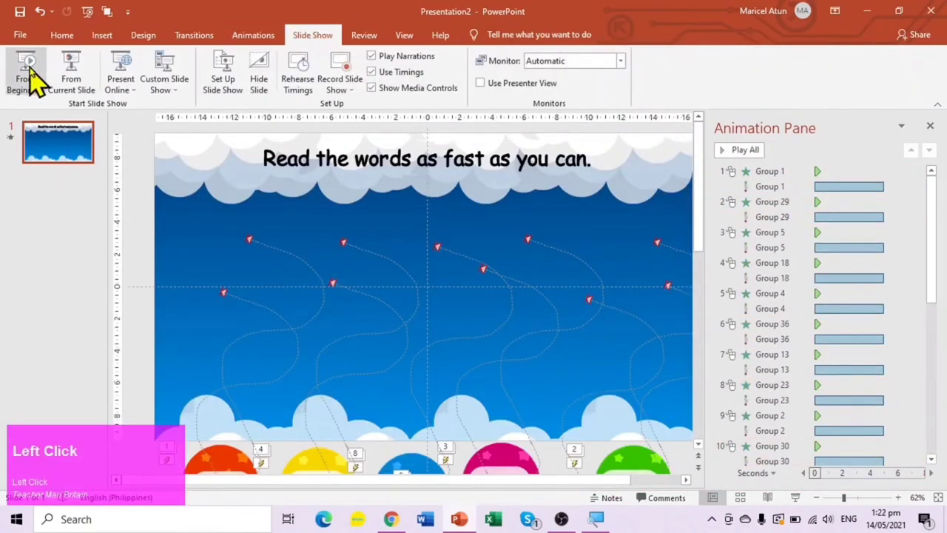
left_click(43, 81)
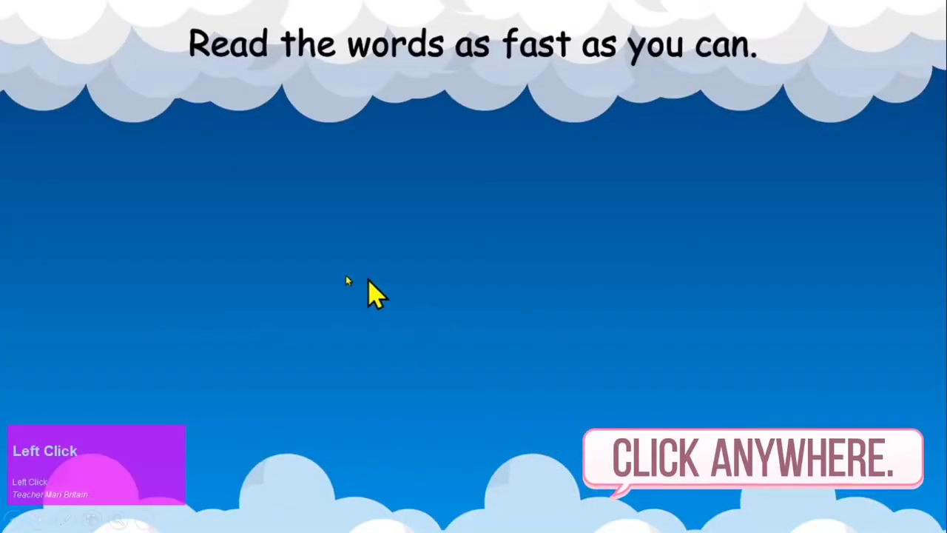
left_click(248, 238)
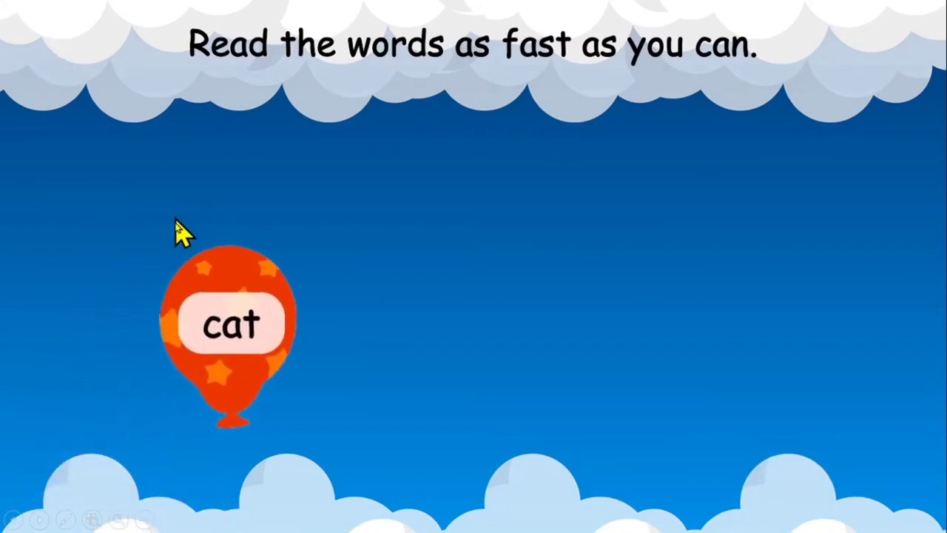
- Make the rising cat and can balloons float away by clicking them
left_click(228, 215)
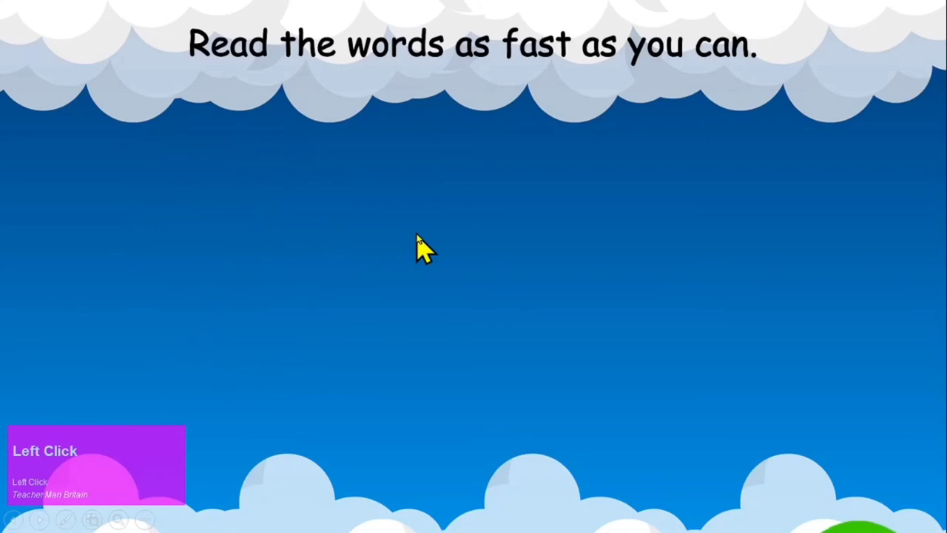
left_click(924, 232)
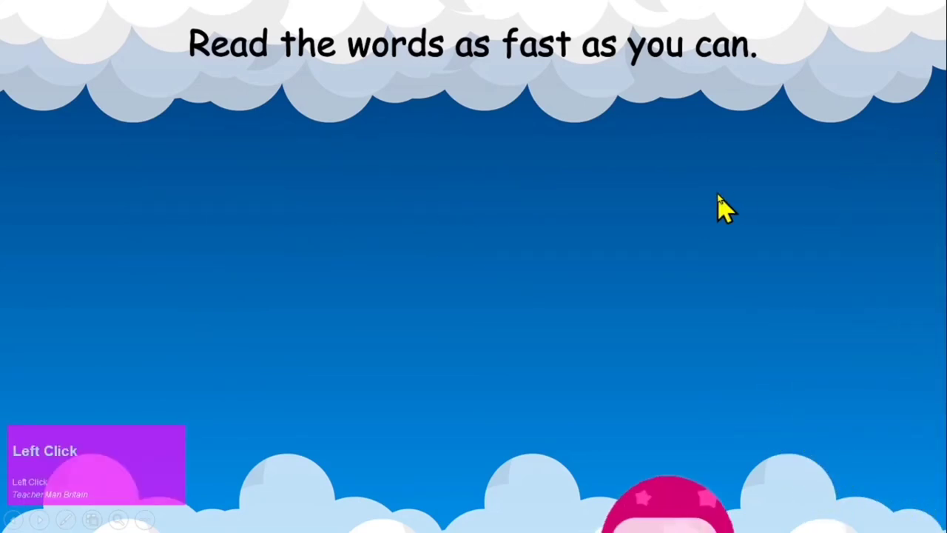
left_click(640, 298)
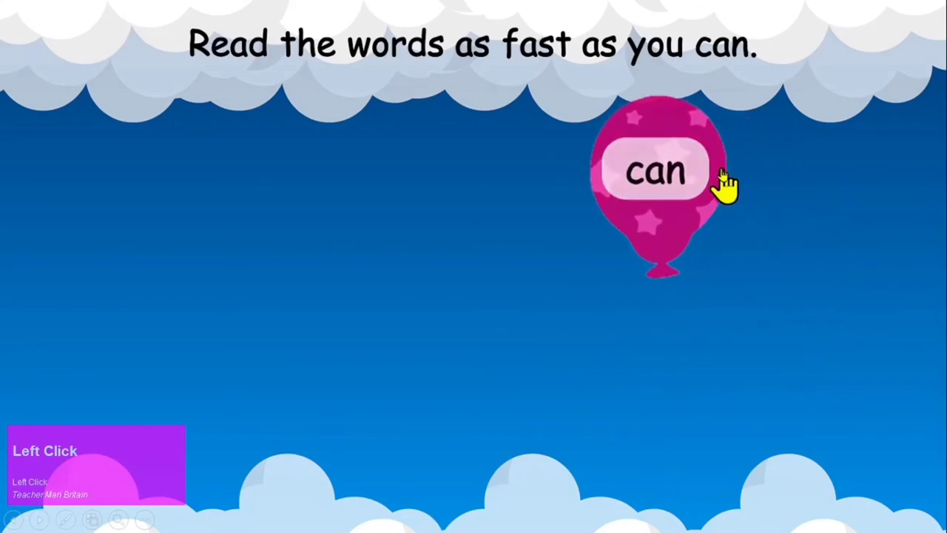